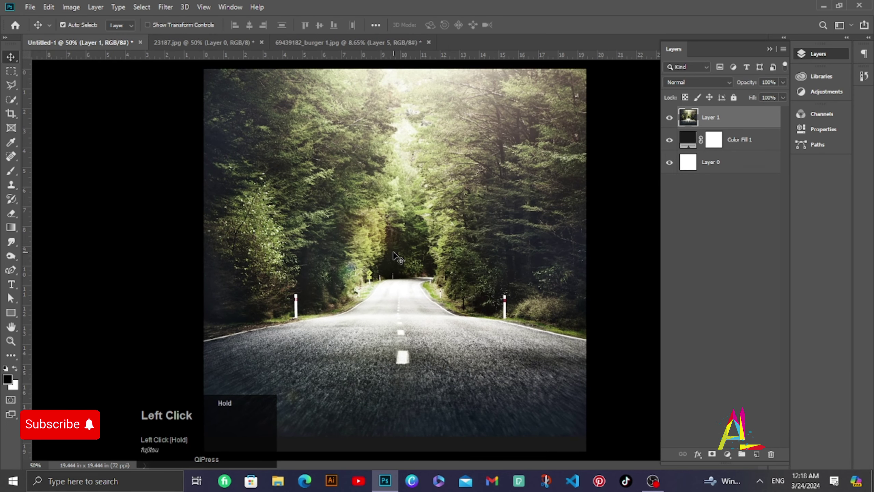
Move the dark colour fill layer above the road photo and lower its fill to 62%.
{"action": "key", "text": "ctrl+t"}
{"action": "left_click_drag", "start_coordinate": [394, 283], "coordinate": [762, 115]}
{"action": "type", "text": "fujitsu"}
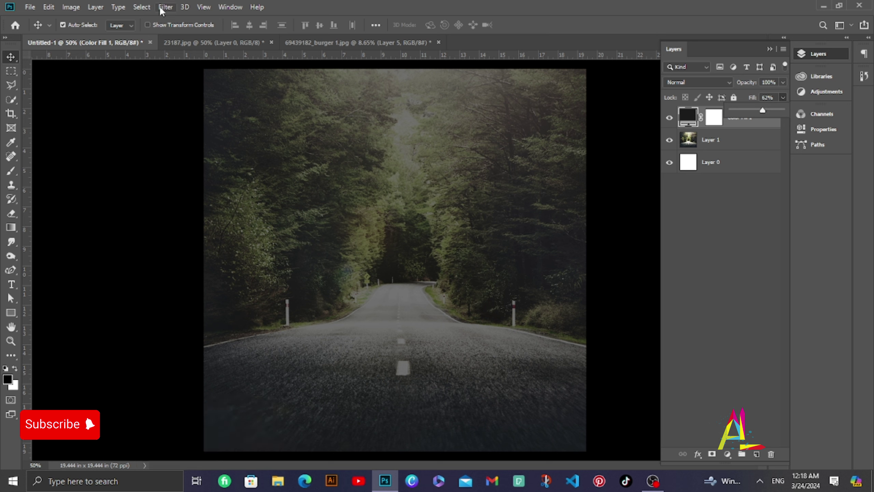
{"action": "double_click", "coordinate": [718, 140]}
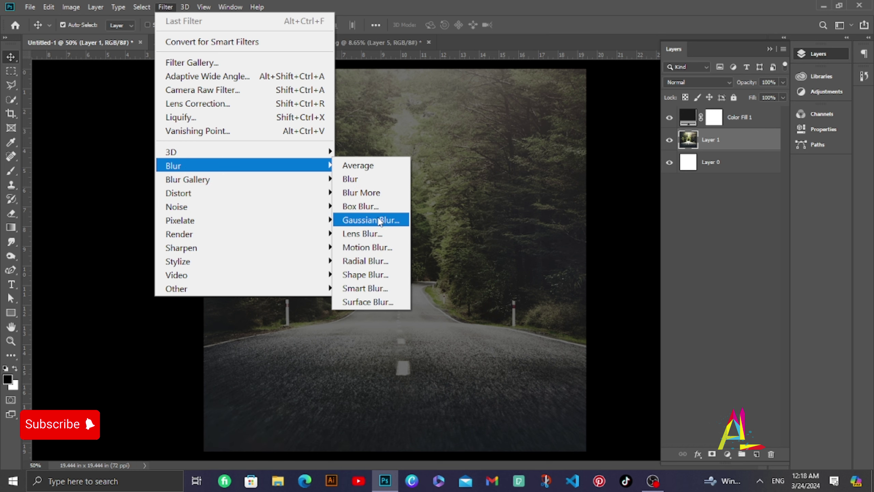
{"action": "left_click", "coordinate": [193, 250]}
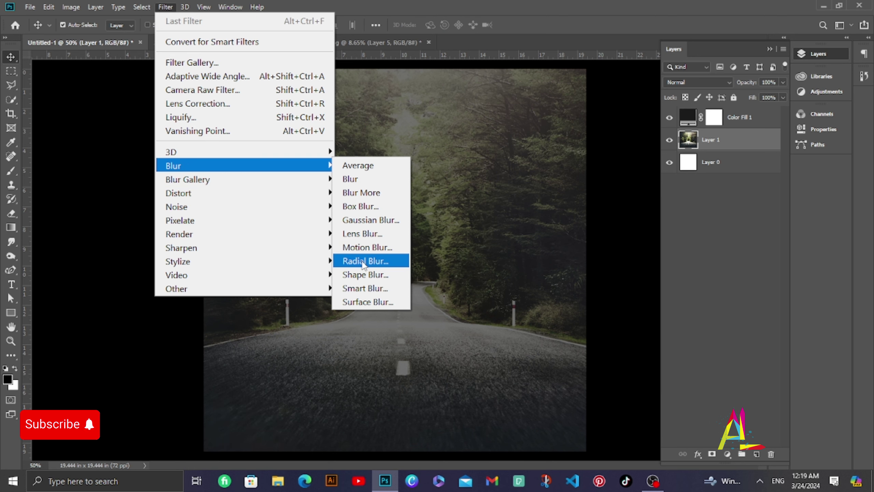
{"action": "left_click", "coordinate": [361, 291]}
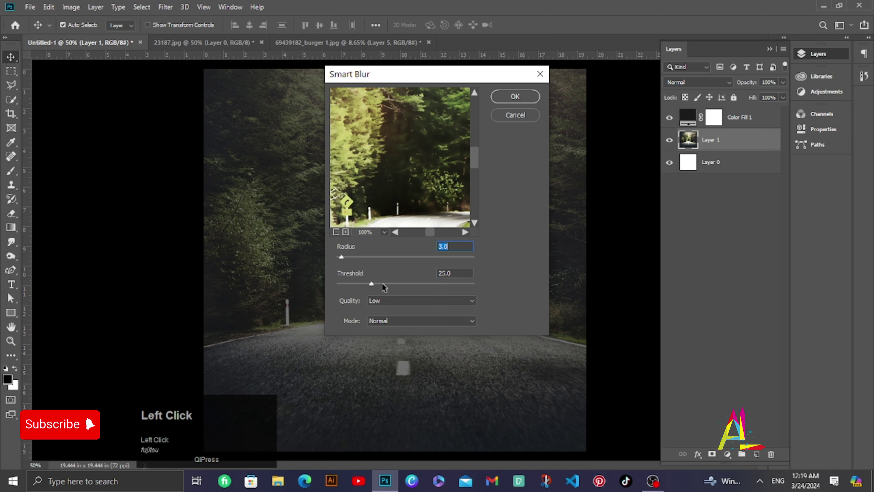
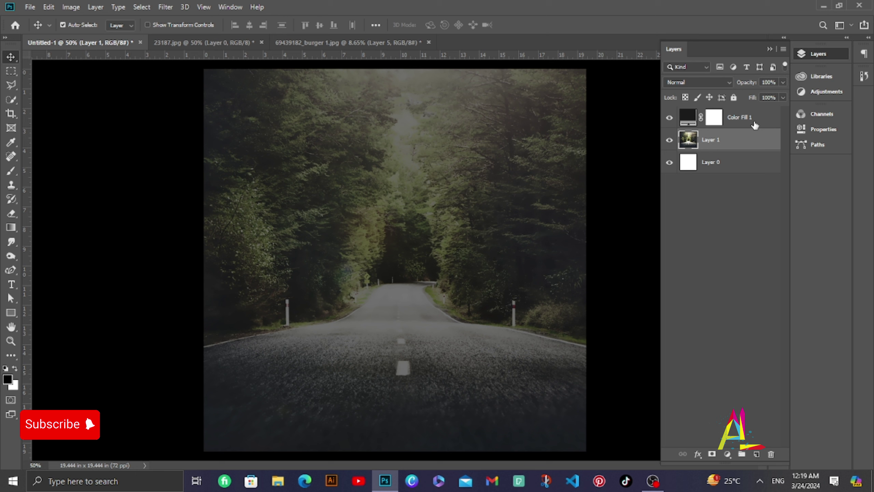
Select the colour fill and photo layers and delete the blank white Layer 0.
{"action": "left_click", "coordinate": [754, 122]}
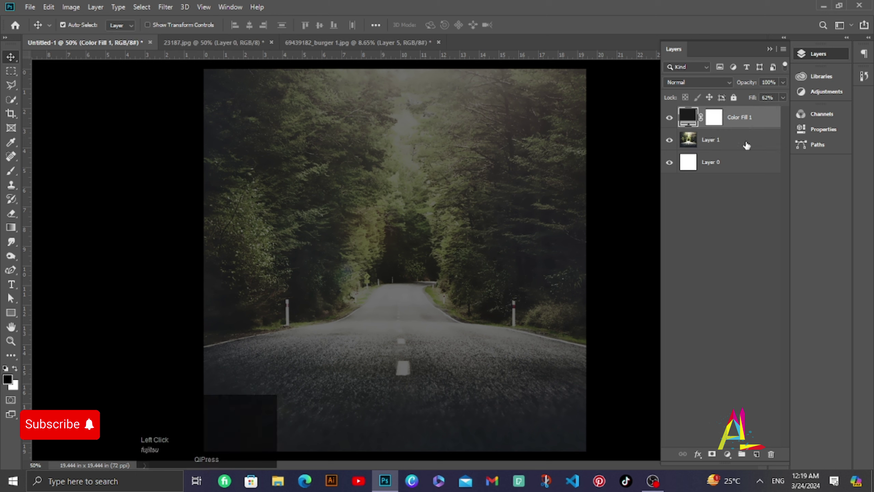
{"action": "left_click", "coordinate": [747, 145]}
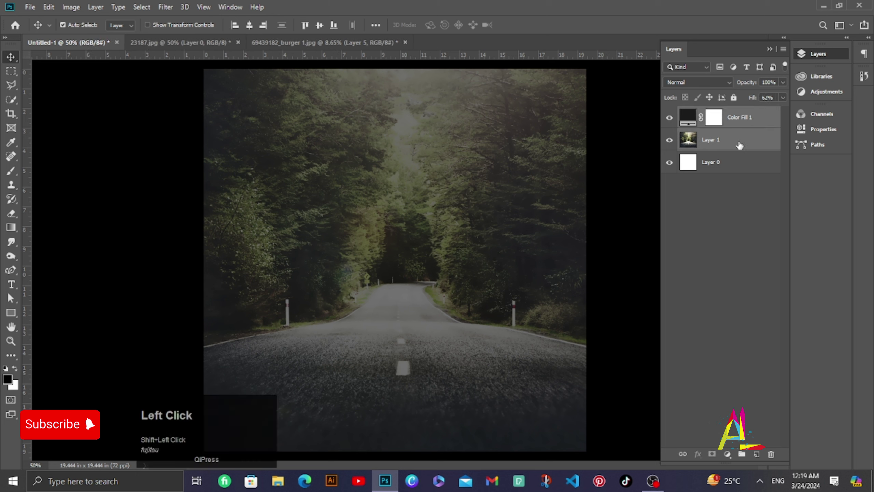
{"action": "left_click", "coordinate": [745, 165]}
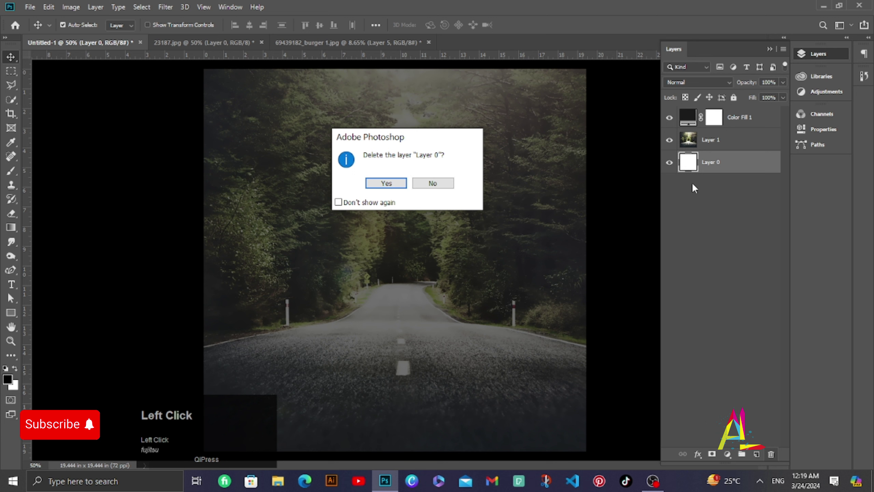
{"action": "left_click", "coordinate": [745, 122]}
Group the photo and colour fill layers and name the group bg.
{"action": "key", "text": "ctrl+g"}
{"action": "double_click", "coordinate": [721, 116]}
{"action": "key", "text": "BackSpace"}
{"action": "key", "text": "b"}
{"action": "type", "text": "bg"}
{"action": "key", "text": "Return"}
Add lime headline text THE and a second line BURGERS in Roboto Black.
{"action": "left_click", "coordinate": [756, 458]}
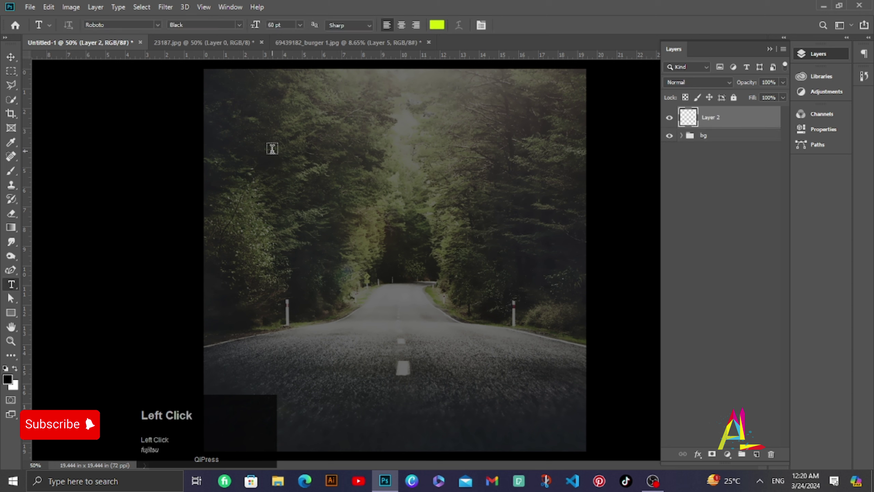
{"action": "key", "text": "BackSpace"}
{"action": "type", "text": "the"}
{"action": "key", "text": "BackSpace"}
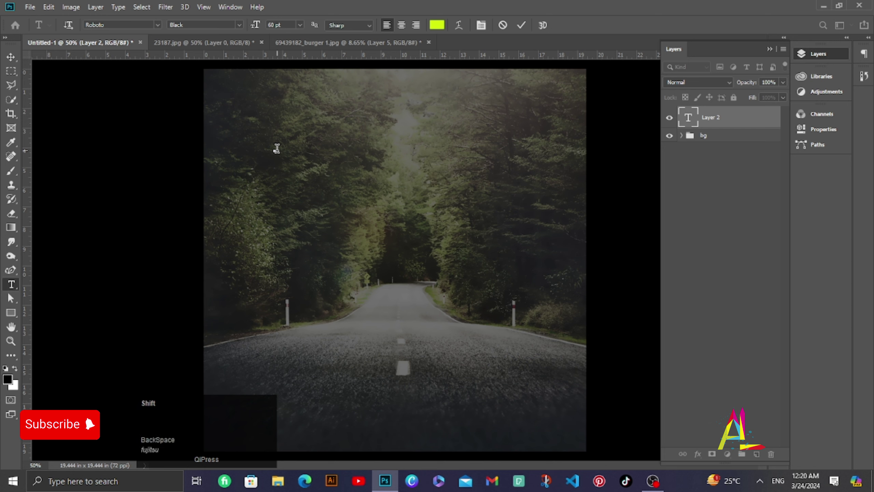
{"action": "left_click", "coordinate": [10, 296]}
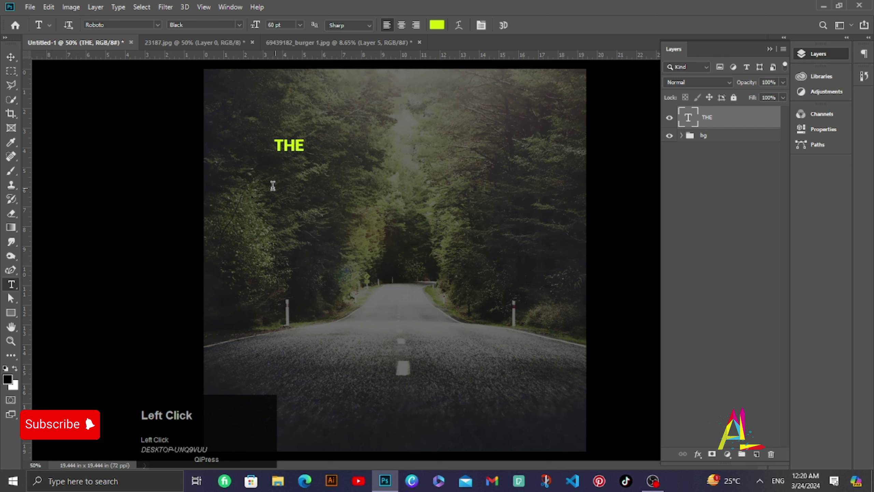
{"action": "key", "text": "BackSpace"}
{"action": "key", "text": "shift+b"}
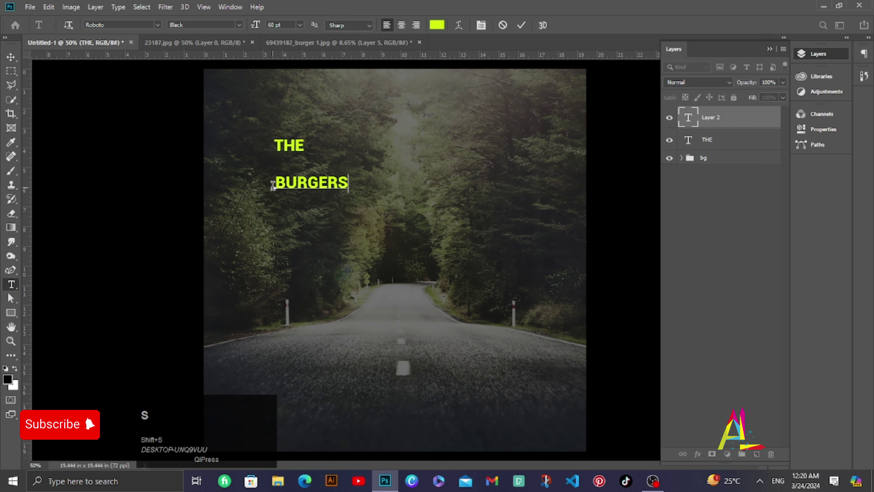
{"action": "left_click", "coordinate": [11, 296]}
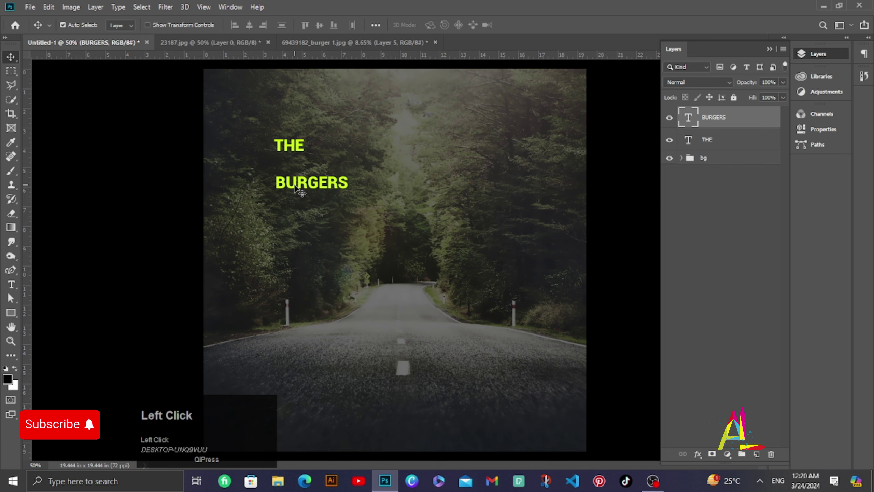
Scale BURGERS much larger and centre both lines near the top of the poster.
{"action": "key", "text": "ctrl+t"}
{"action": "left_click", "coordinate": [11, 295]}
{"action": "left_click", "coordinate": [11, 296]}
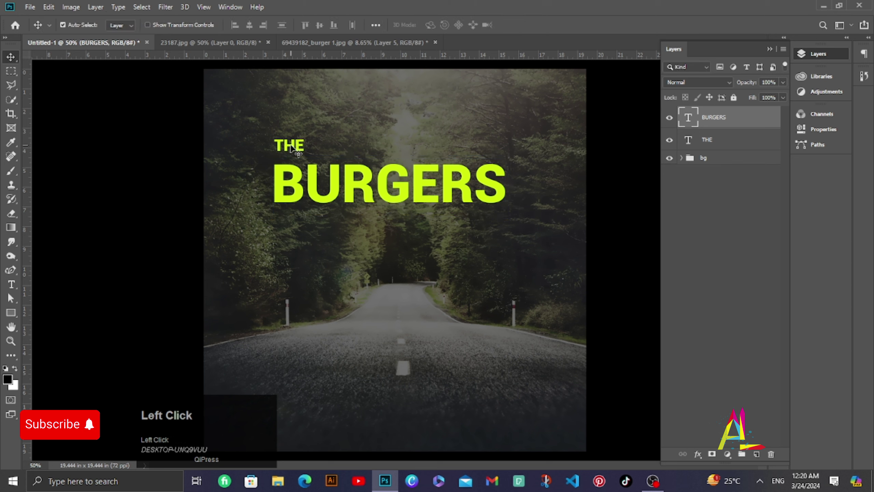
Enlarge the first B of BURGERS to 252 pt.
{"action": "left_click", "coordinate": [11, 296]}
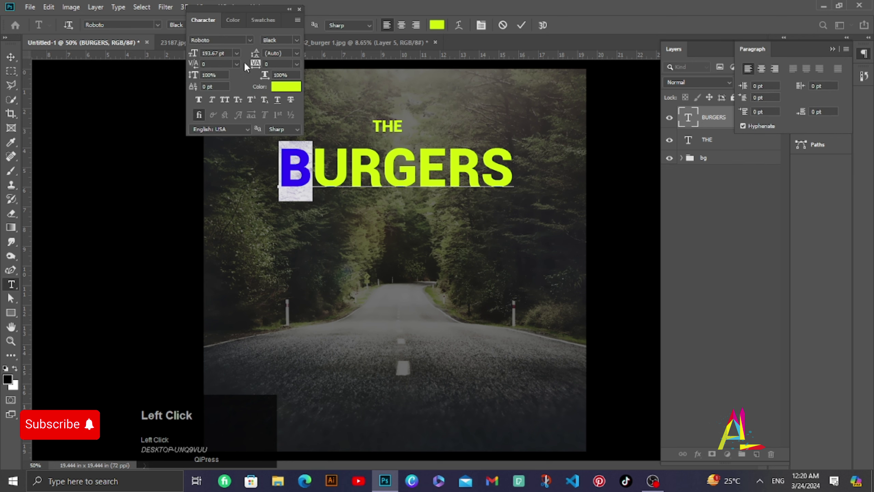
{"action": "left_click", "coordinate": [11, 296]}
{"action": "scroll", "scroll_direction": "up", "scroll_amount": 3}
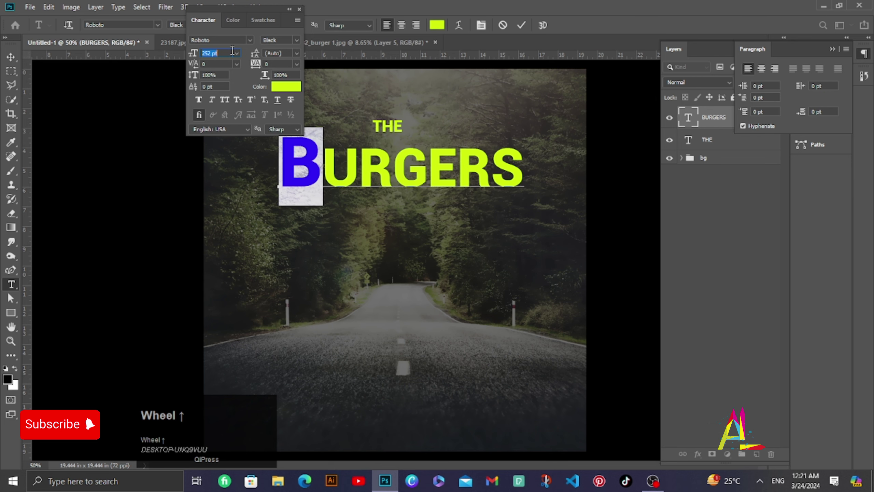
{"action": "left_click", "coordinate": [11, 295]}
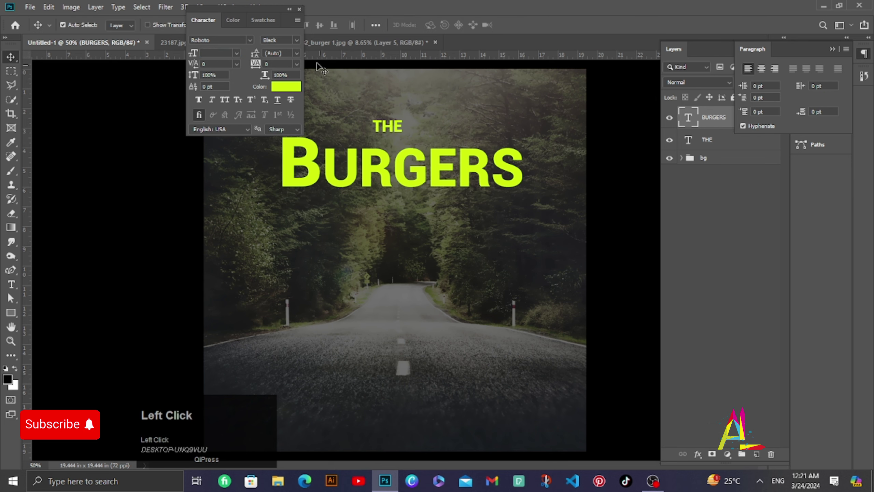
Set BURGERS in the Bro Alex font, stretch it wider, and bring in the burger logo.
{"action": "left_click", "coordinate": [11, 296]}
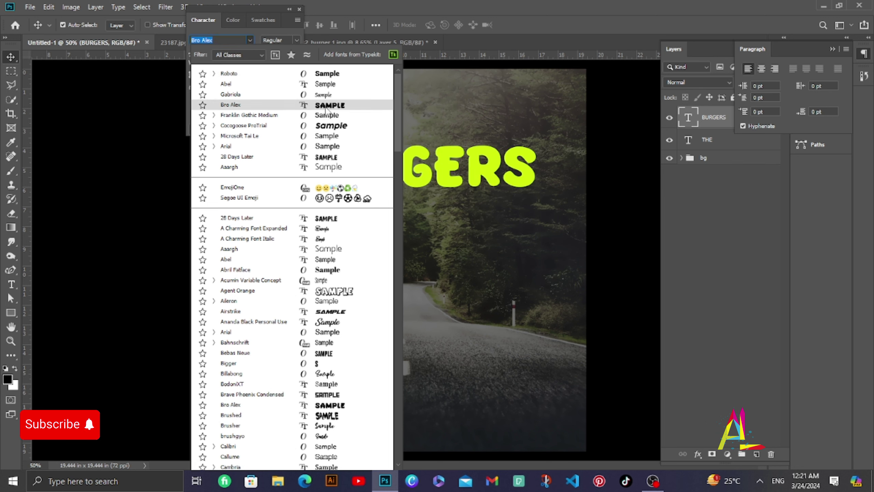
{"action": "left_click", "coordinate": [10, 296]}
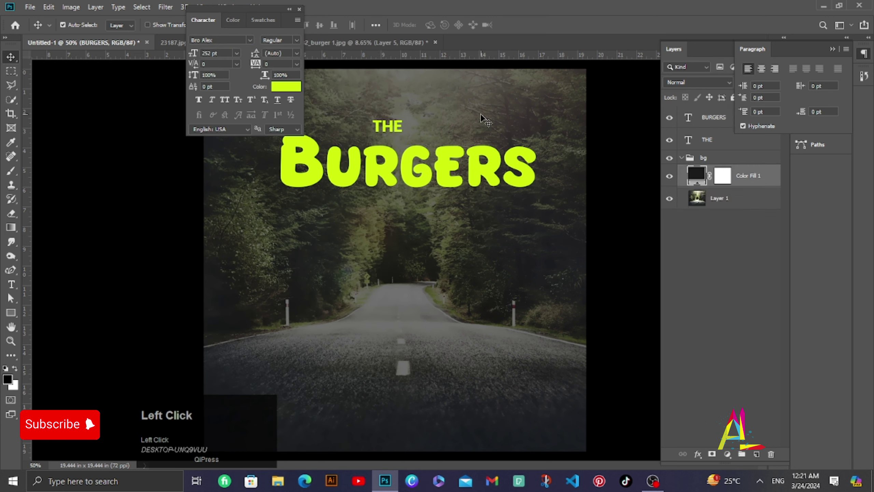
{"action": "left_click_drag", "start_coordinate": [11, 296], "coordinate": [11, 295]}
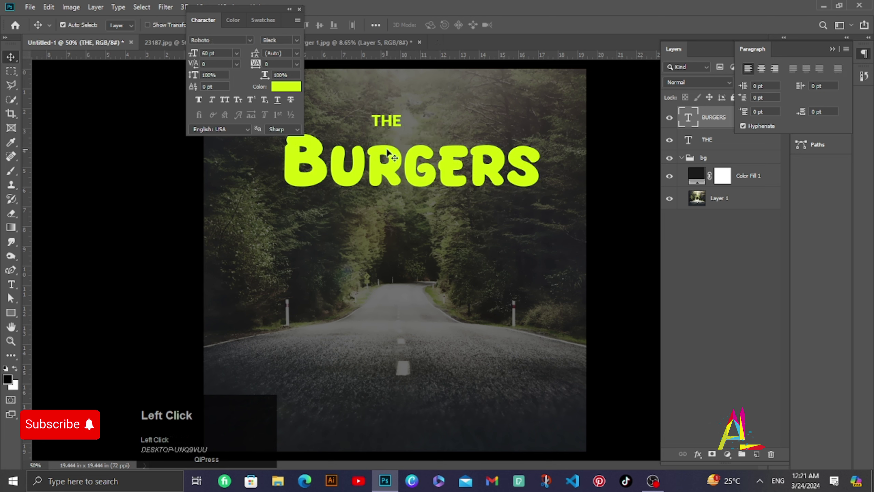
{"action": "key", "text": "ctrl+t"}
{"action": "left_click_drag", "start_coordinate": [11, 295], "coordinate": [11, 295]}
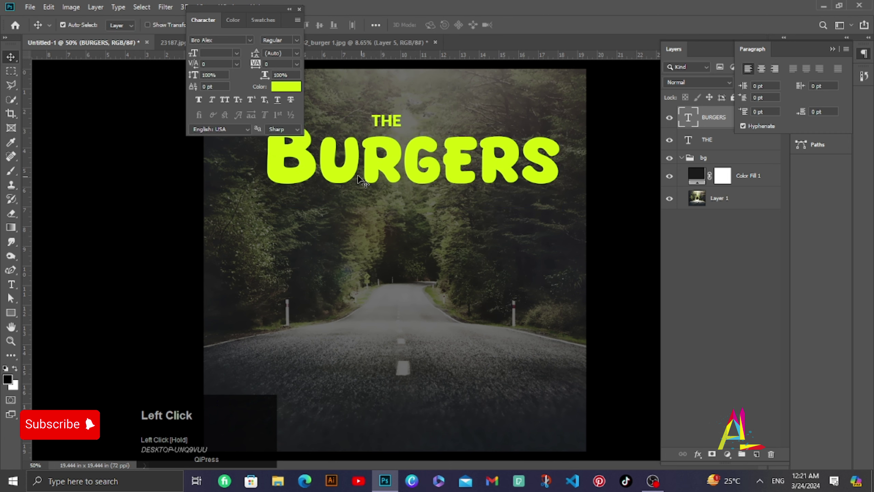
{"action": "left_click_drag", "start_coordinate": [11, 295], "coordinate": [11, 296]}
Quick-select the logo below the headline, then subtract the burger icon leaving only the lettering.
{"action": "left_click_drag", "start_coordinate": [11, 296], "coordinate": [11, 296]}
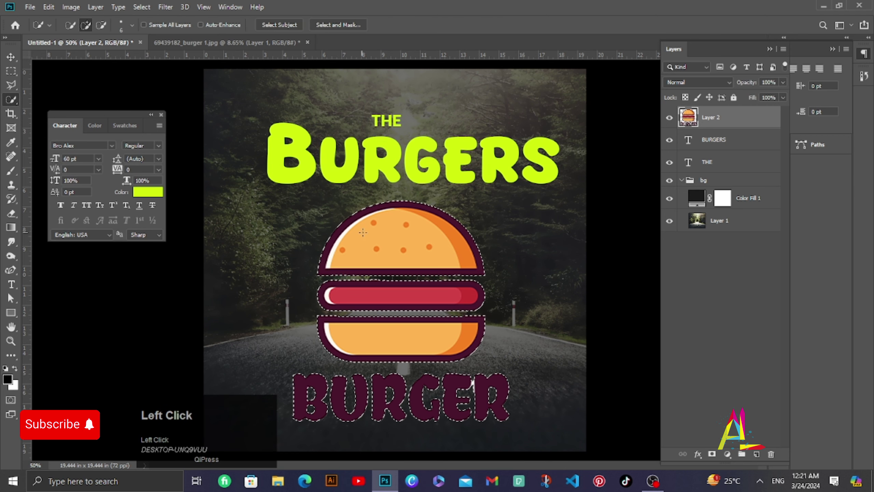
{"action": "key", "text": "]"}
{"action": "key", "text": "]"}
{"action": "type", "text": "]]]]]]]]]]]]]]]]]]]]"}
{"action": "left_click_drag", "start_coordinate": [11, 296], "coordinate": [11, 295]}
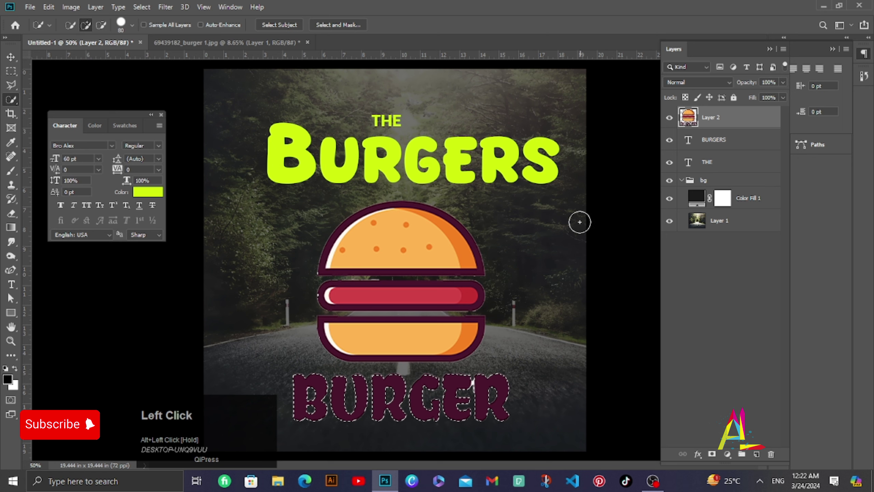
{"action": "left_click_drag", "start_coordinate": [11, 295], "coordinate": [11, 295]}
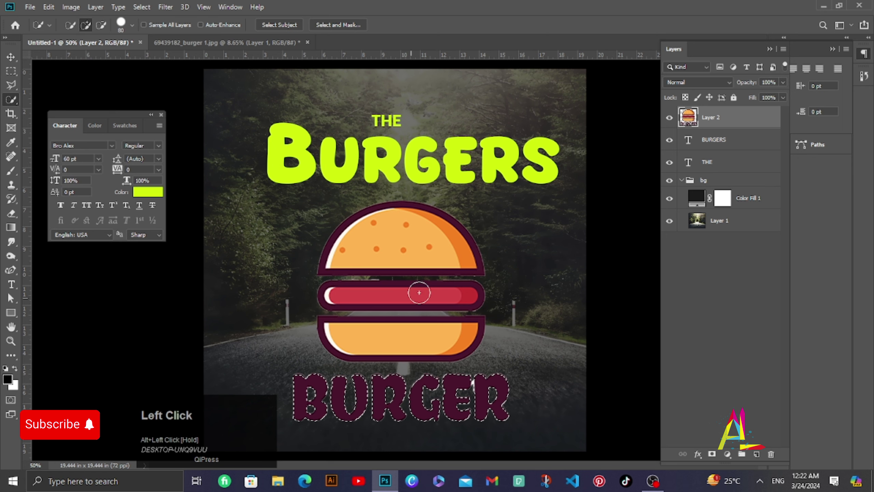
Put the BURGER lettering on its own Layer 3 with a colour overlay effect.
{"action": "right_click", "coordinate": [11, 295]}
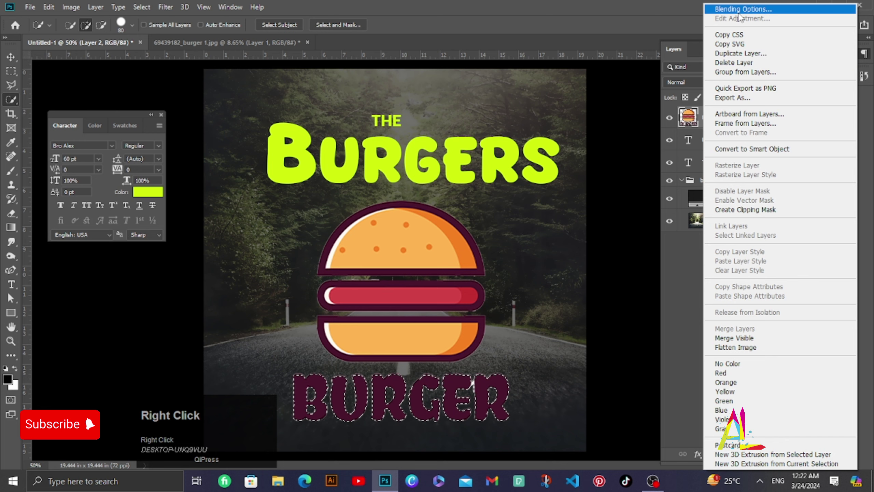
{"action": "left_click", "coordinate": [11, 295]}
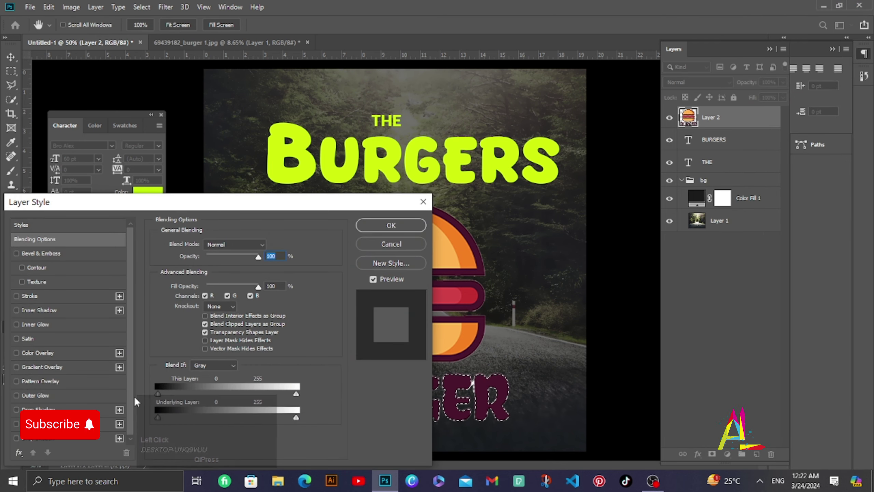
{"action": "double_click", "coordinate": [18, 356]}
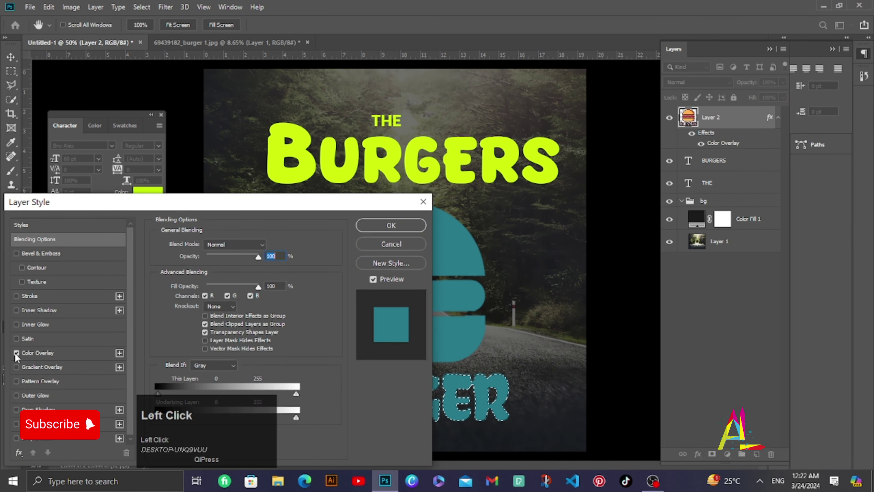
{"action": "left_click", "coordinate": [393, 245]}
{"action": "key", "text": "ctrl+j"}
Set the wordmark's colour overlay to the headline lime.
{"action": "right_click", "coordinate": [758, 120]}
{"action": "left_click", "coordinate": [640, 15]}
{"action": "left_click_drag", "start_coordinate": [256, 207], "coordinate": [8, 286]}
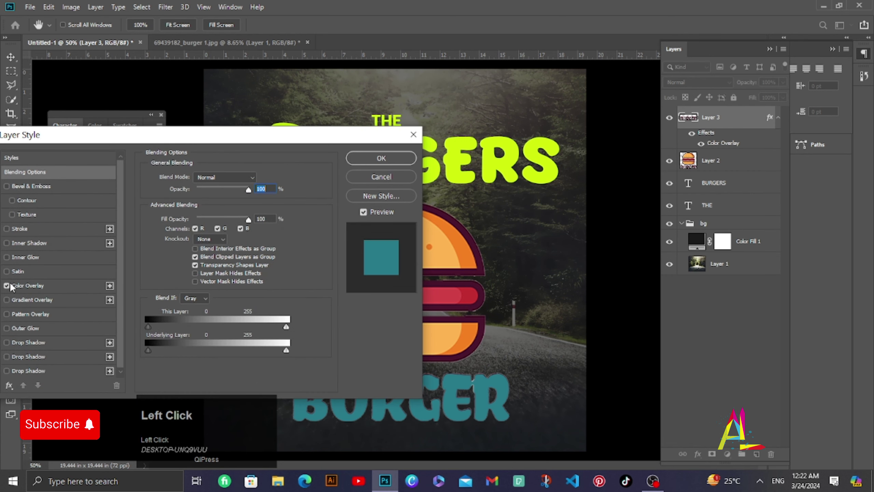
{"action": "double_click", "coordinate": [49, 289]}
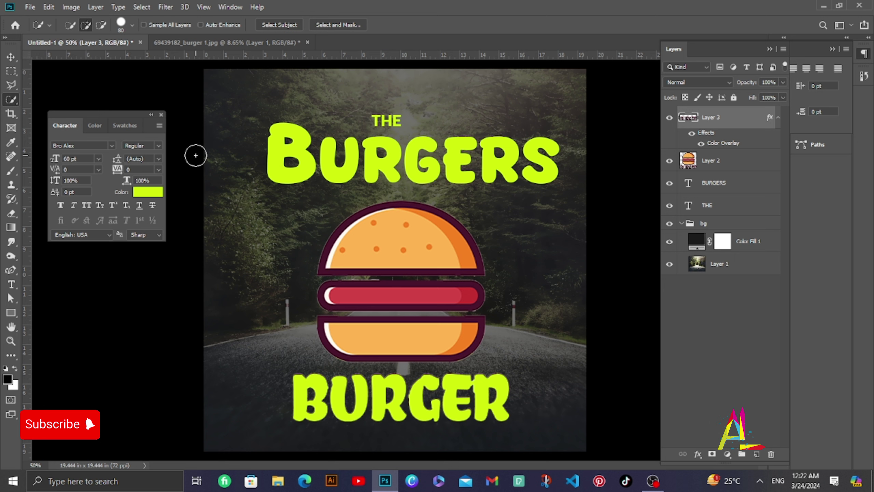
Give Layer 2's burger icon a light grey colour overlay.
{"action": "left_click", "coordinate": [701, 159]}
{"action": "right_click", "coordinate": [701, 159]}
{"action": "left_click", "coordinate": [716, 15]}
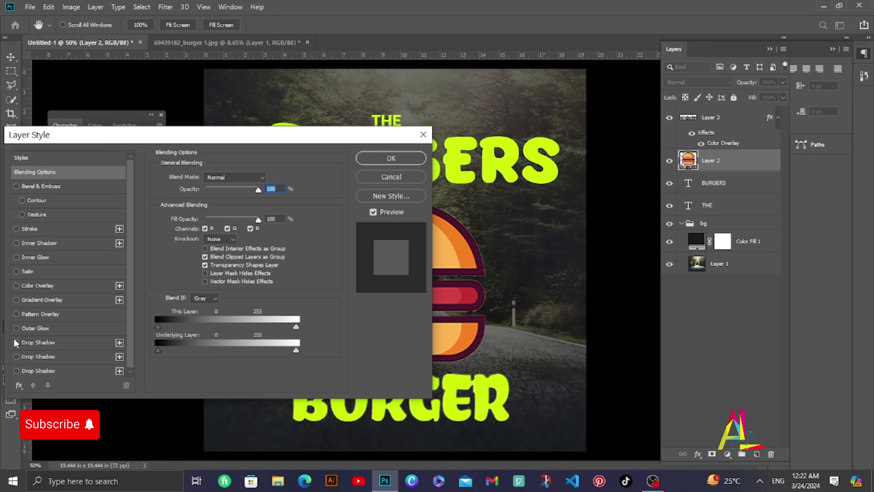
{"action": "left_click", "coordinate": [20, 291]}
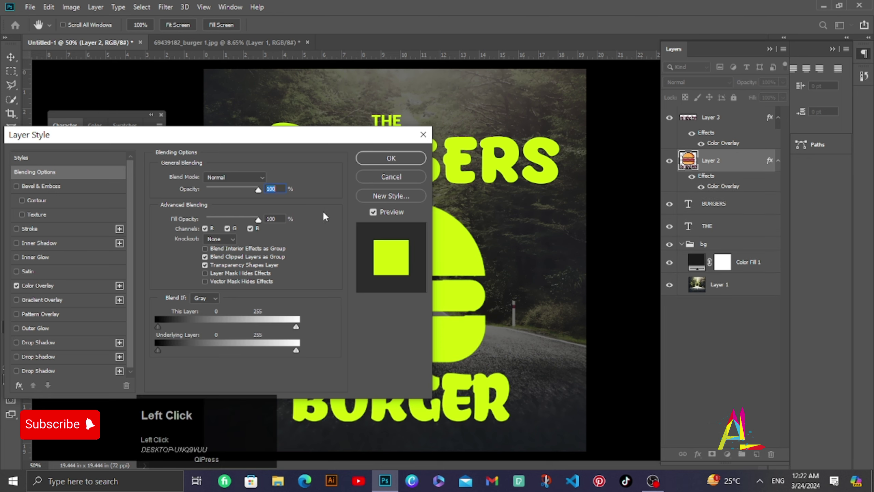
{"action": "left_click_drag", "start_coordinate": [84, 293], "coordinate": [274, 78]}
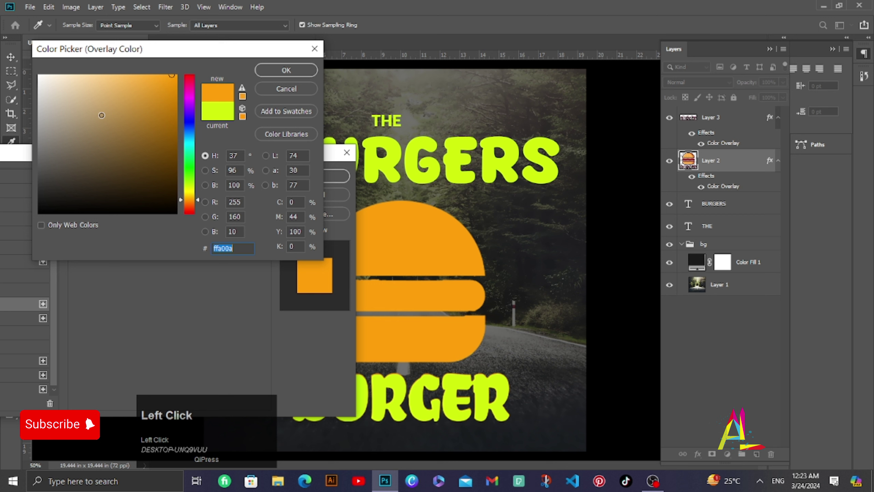
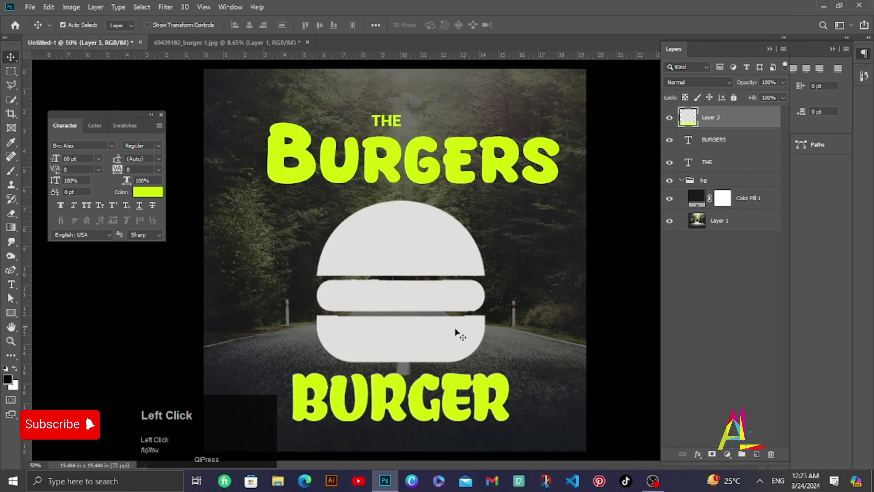
Scale the merged logo to about 12% at the bottom and add a horizontal guide.
{"action": "key", "text": "ctrl+t"}
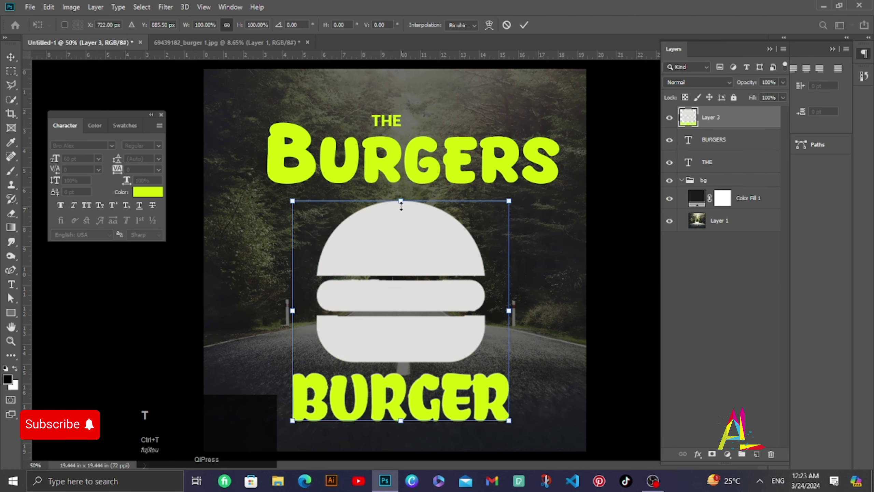
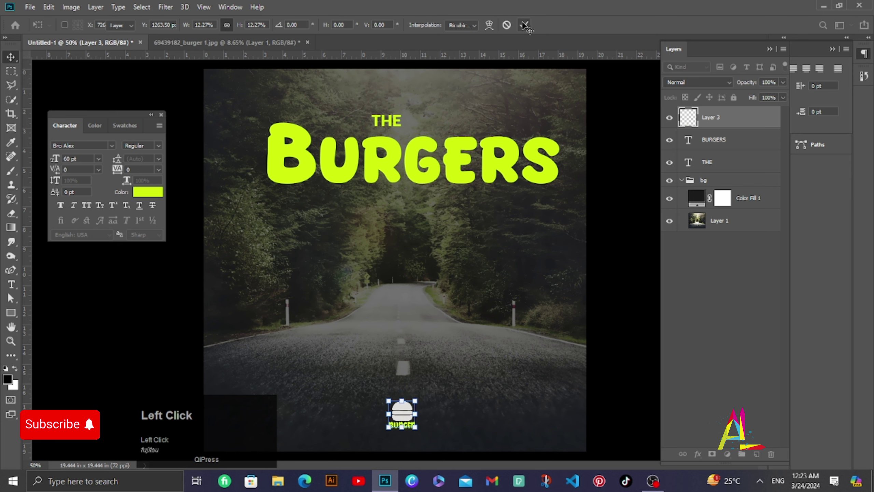
{"action": "left_click_drag", "start_coordinate": [256, 52], "coordinate": [272, 264]}
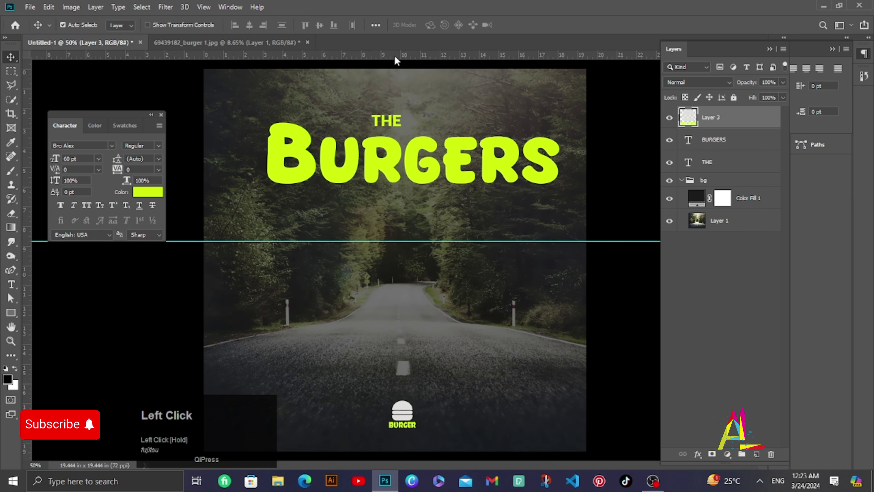
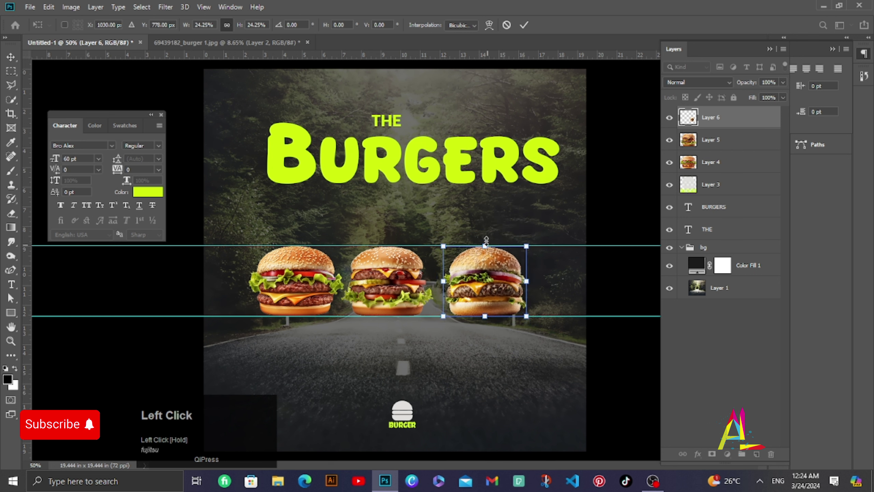
Commit the size of the third burger photo in the row between the guides.
{"action": "key", "text": "Left"}
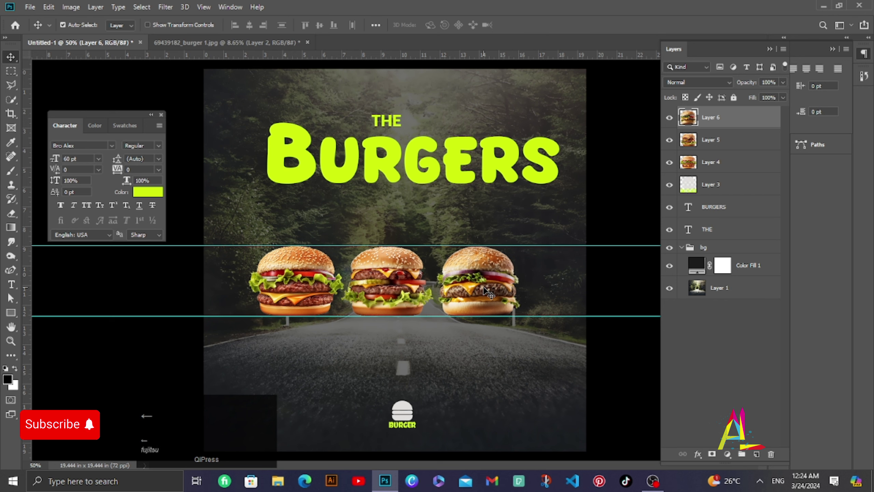
Bring the cartoon legs into the poster, scale them and place them beneath the burgers.
{"action": "left_click_drag", "start_coordinate": [269, 43], "coordinate": [447, 335]}
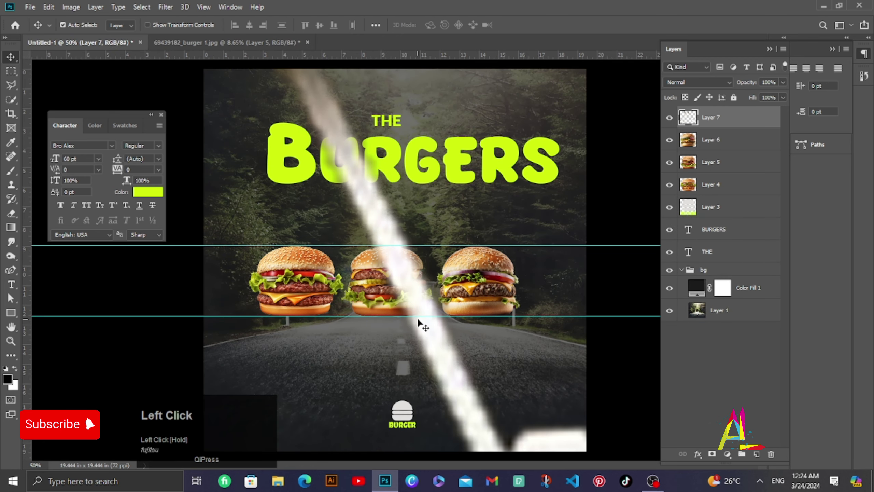
{"action": "key", "text": "ctrl+t"}
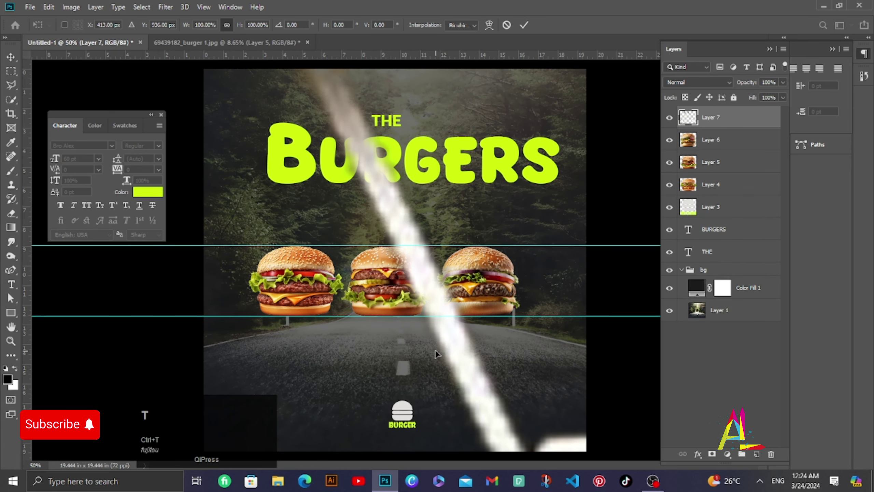
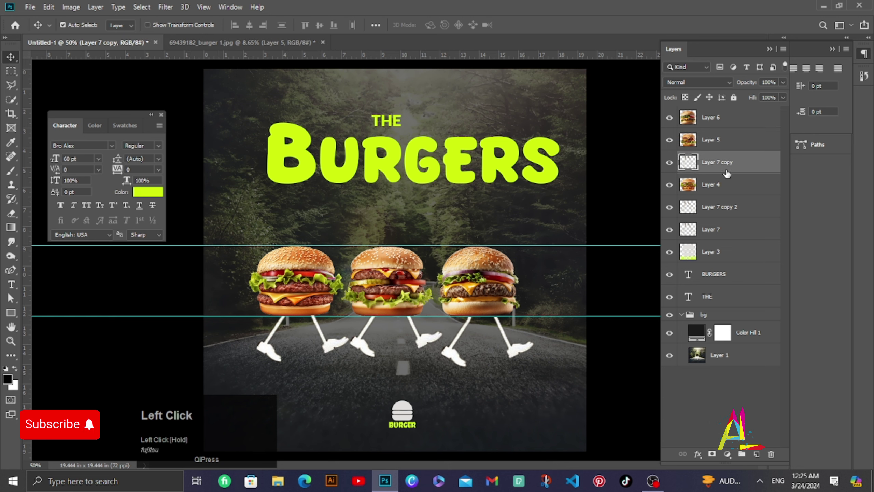
{"action": "left_click_drag", "start_coordinate": [460, 358], "coordinate": [11, 295]}
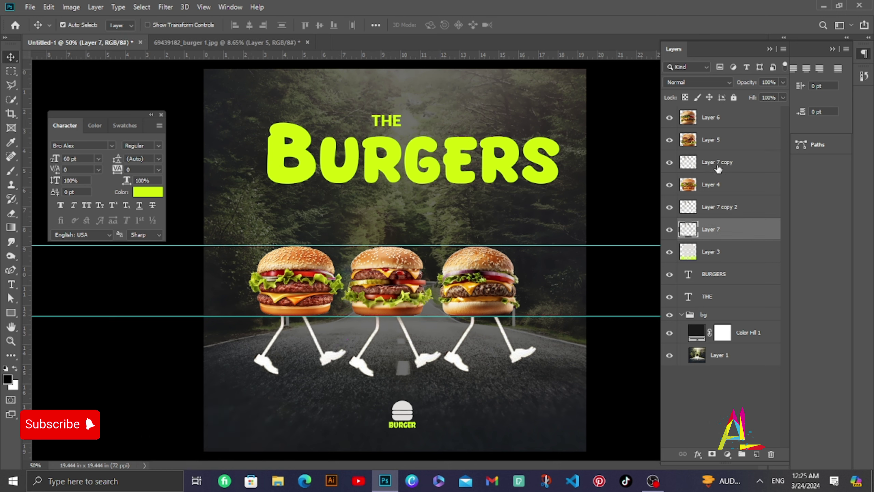
Create a new empty layer and move it below the burgers.
{"action": "left_click", "coordinate": [11, 295]}
{"action": "left_click_drag", "start_coordinate": [11, 295], "coordinate": [11, 296]}
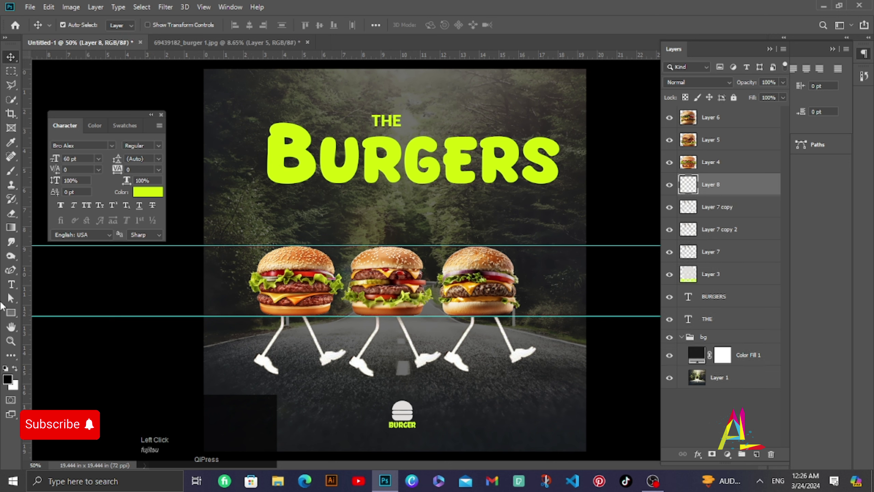
Put the empty Layer 8 beneath the legs and set a Soft Round brush flattened, tilted, 108 px.
{"action": "left_click_drag", "start_coordinate": [730, 188], "coordinate": [88, 58]}
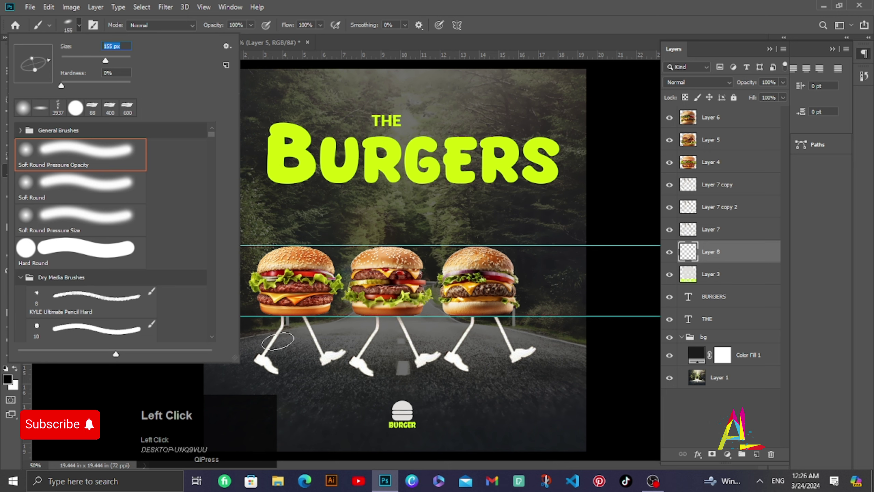
{"action": "left_click", "coordinate": [37, 71]}
{"action": "left_click_drag", "start_coordinate": [37, 71], "coordinate": [52, 61]}
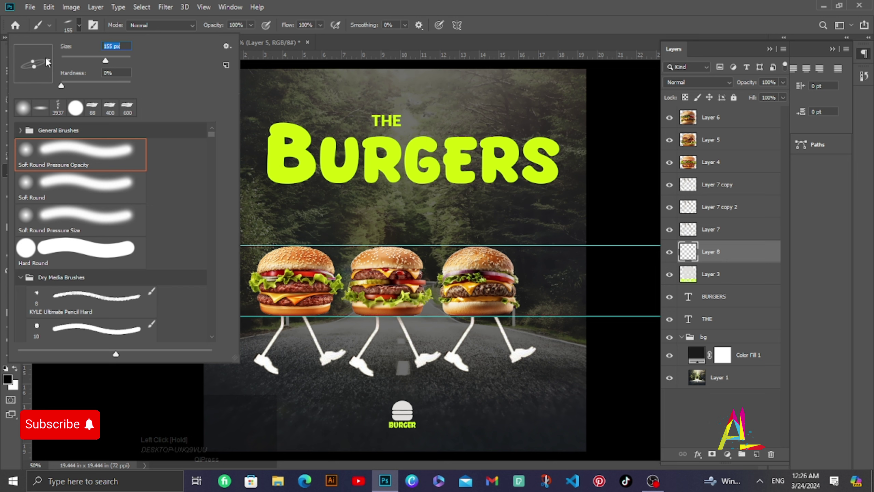
{"action": "left_click_drag", "start_coordinate": [53, 62], "coordinate": [100, 60]}
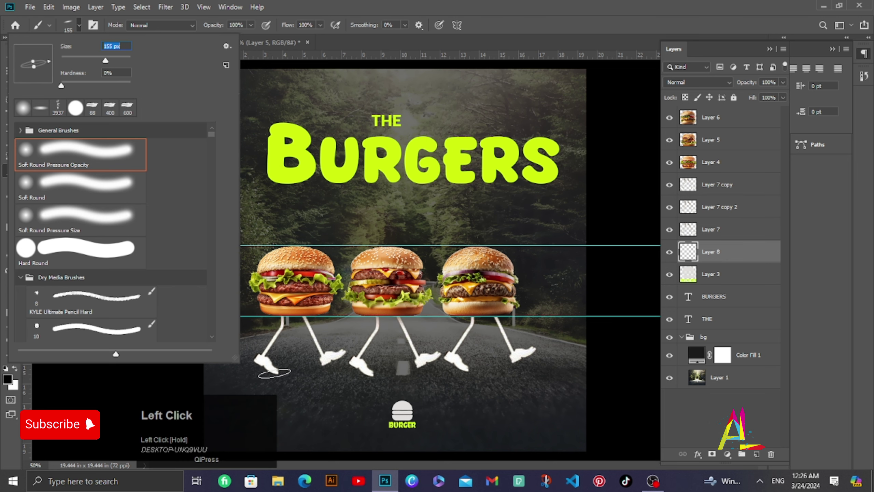
{"action": "left_click", "coordinate": [100, 60]}
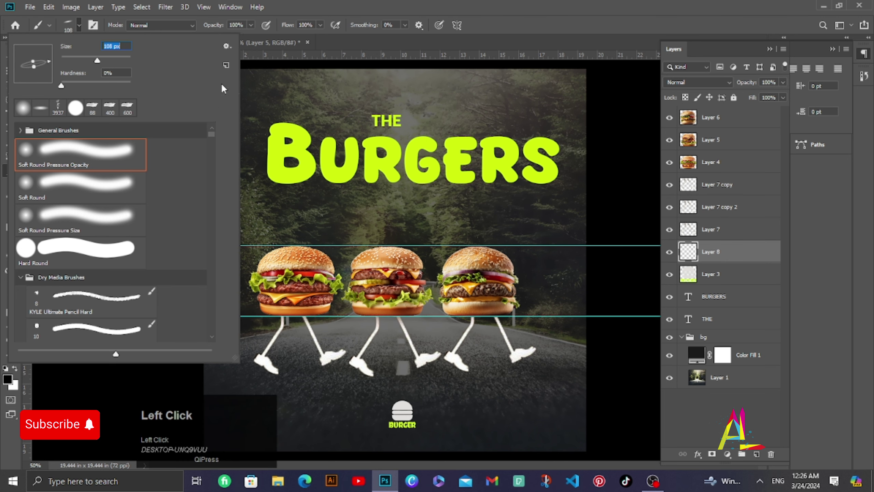
{"action": "left_click", "coordinate": [345, 42]}
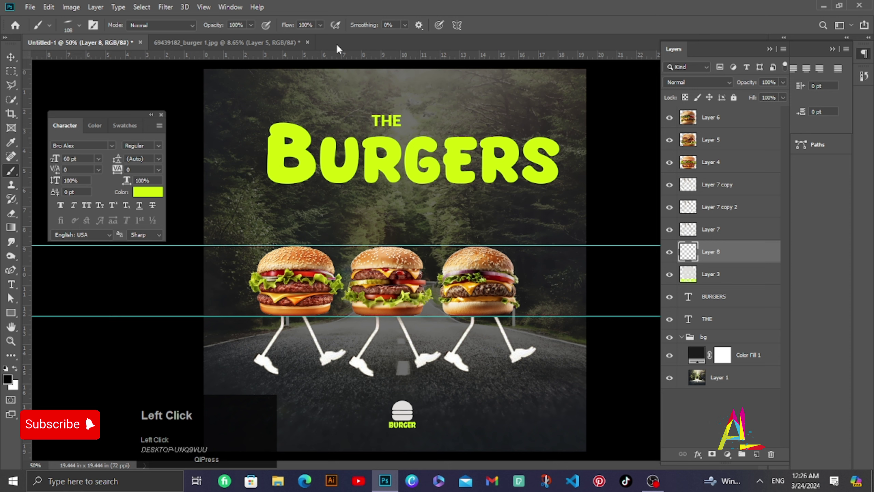
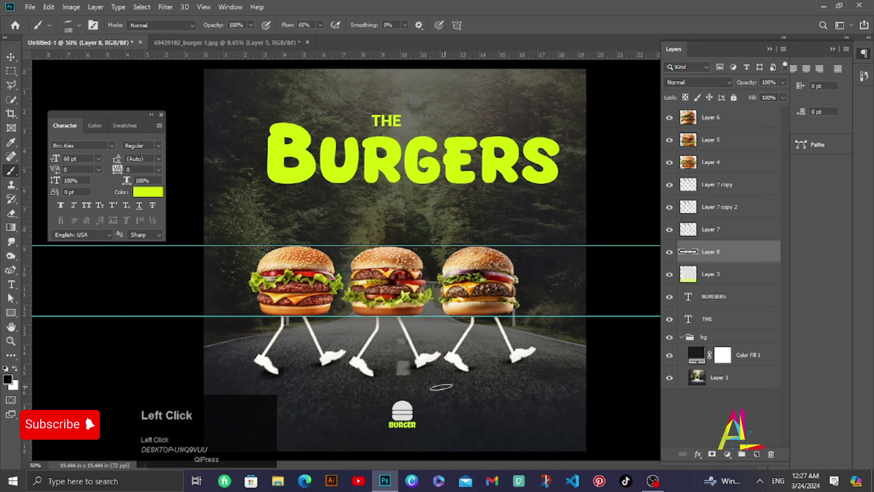
Enlarge the brush to about 150 px and paint a faint low-flow shadow under the feet.
{"action": "key", "text": "]"}
{"action": "key", "text": "]"}
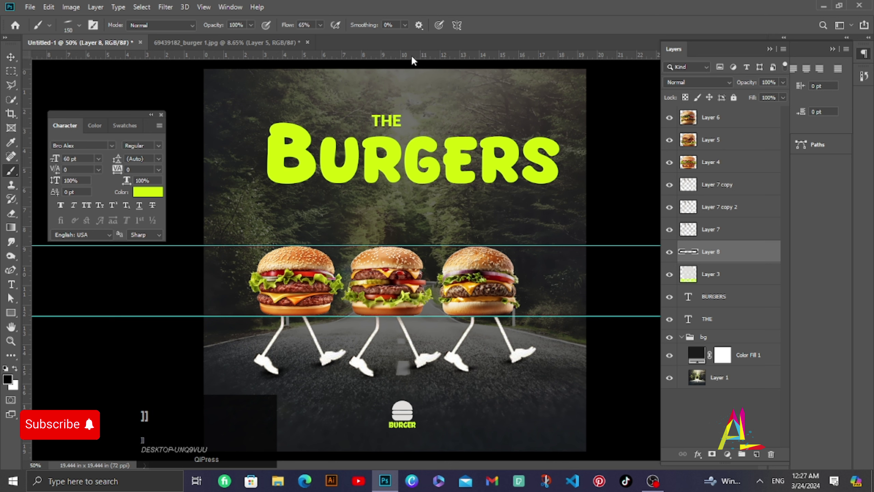
{"action": "left_click", "coordinate": [323, 30]}
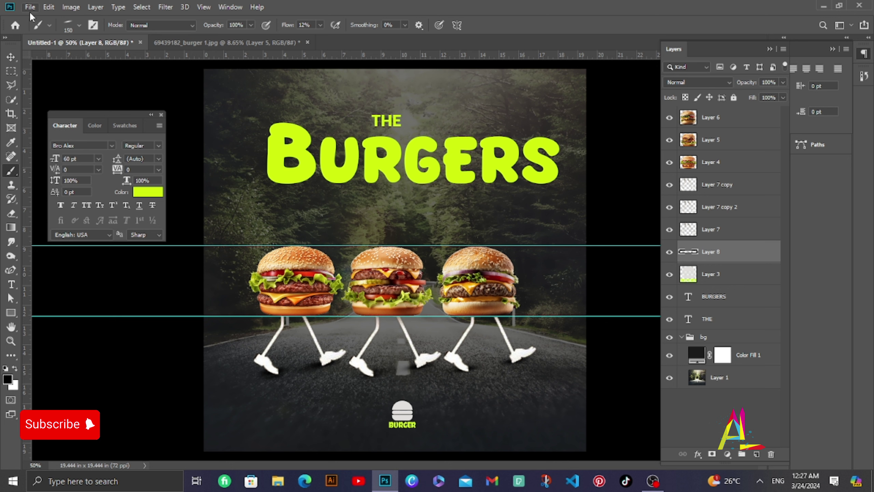
Group the three burger photo layers and rename the group 'burgers'.
{"action": "left_click", "coordinate": [11, 55]}
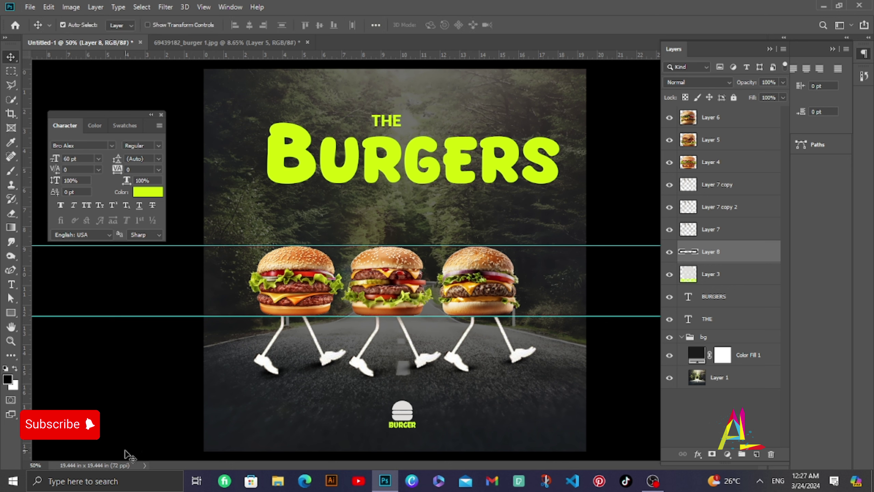
{"action": "left_click", "coordinate": [134, 453]}
{"action": "key", "text": "ctrl+h"}
{"action": "left_click", "coordinate": [161, 119]}
{"action": "left_click", "coordinate": [715, 122]}
{"action": "key", "text": "ctrl+g"}
{"action": "double_click", "coordinate": [718, 112]}
{"action": "key", "text": "BackSpace"}
{"action": "type", "text": "burgers"}
{"action": "key", "text": "Return"}
Group the leg layers as 'legs', clear guides and collapse the layers panel.
{"action": "left_click", "coordinate": [739, 142]}
{"action": "key", "text": "ctrl+g"}
{"action": "left_click", "coordinate": [723, 130]}
{"action": "key", "text": "BackSpace"}
{"action": "type", "text": "legs"}
{"action": "key", "text": "Return"}
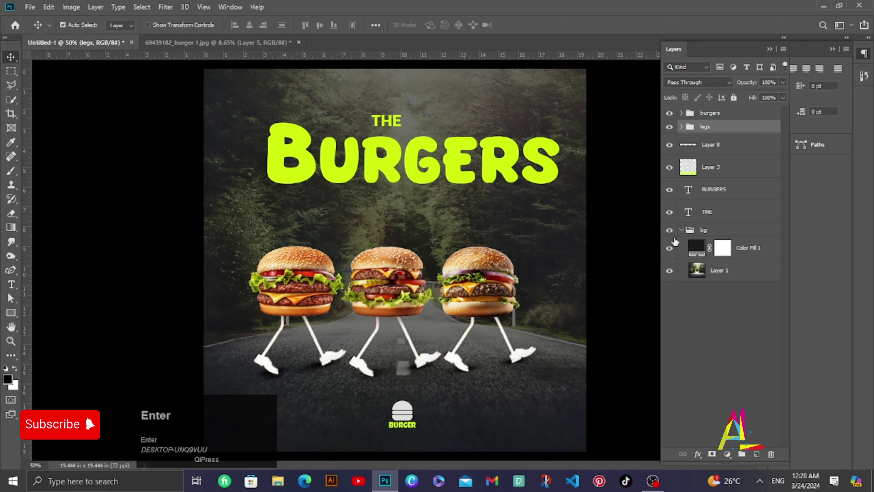
{"action": "left_click", "coordinate": [769, 55]}
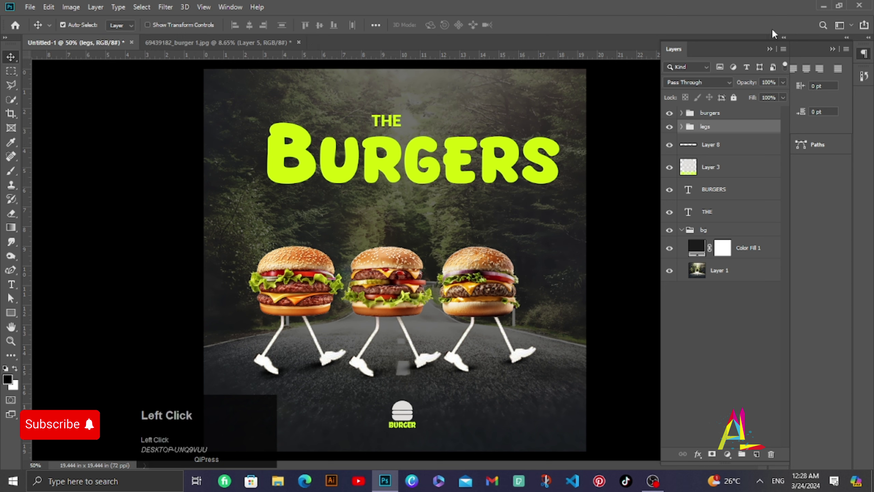
{"action": "left_click", "coordinate": [770, 51]}
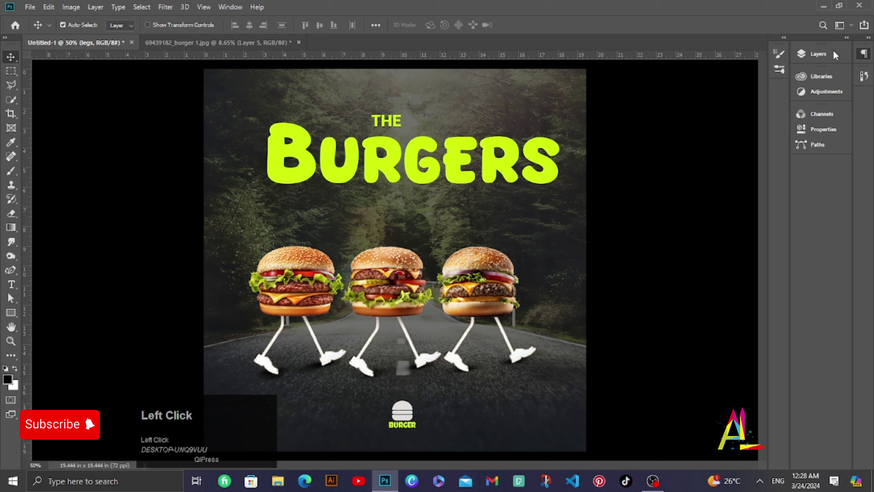